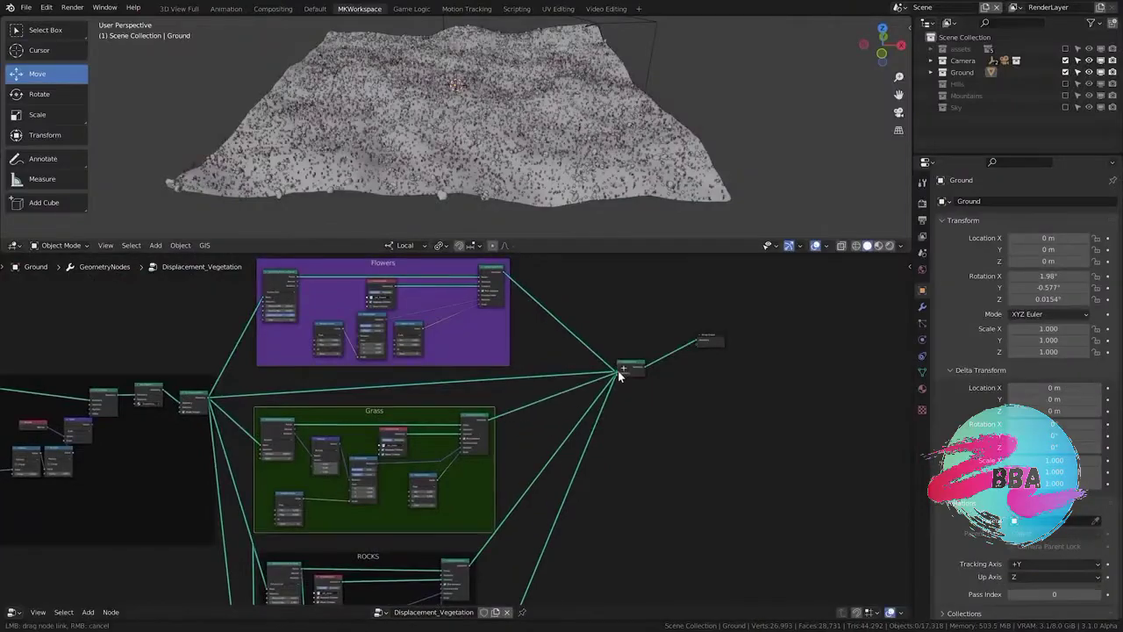
Pan and zoom the render window to view the finished grassy valley with city skyline
{"action": "middle_click", "coordinate": [536, 446]}
{"action": "scroll", "scroll_direction": "up", "scroll_amount": 3}
Add Set Position, Normal, Noise Texture and Scale nodes to the plane's geometry-nodes tree
{"action": "scroll", "scroll_direction": "down", "scroll_amount": 3}
{"action": "middle_click", "coordinate": [519, 435]}
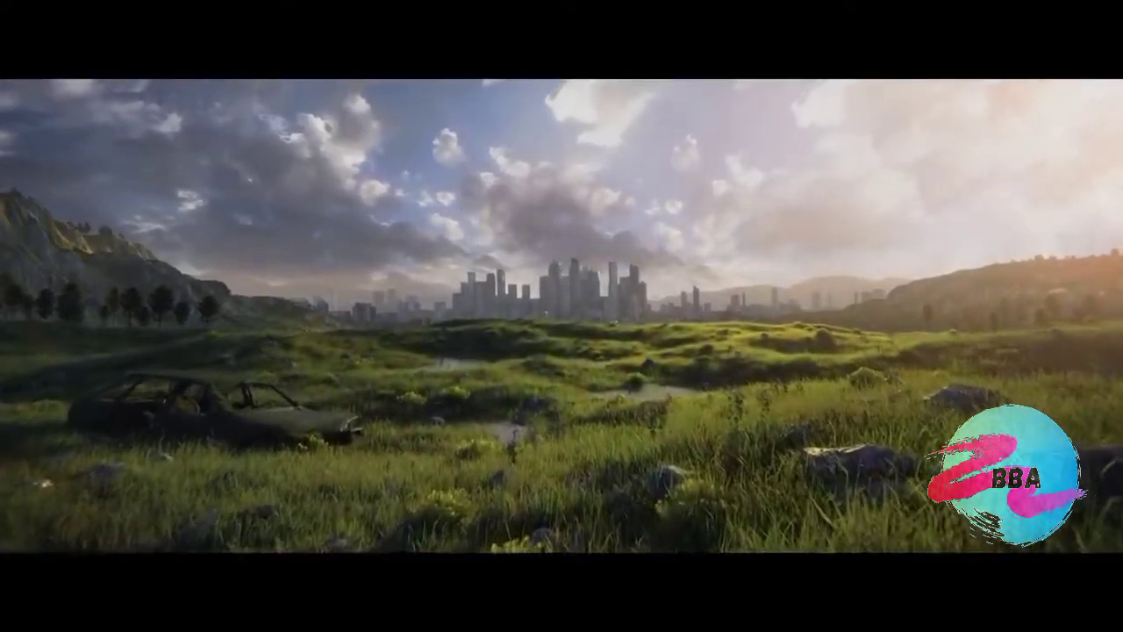
{"action": "key", "text": "shift+a"}
{"action": "key", "text": "m"}
{"action": "key", "text": "shift+d"}
{"action": "key", "text": "."}
Route the noise through ColorRamp and Multiply into Scale to displace the subdivided, smooth-shaded plane
{"action": "type", "text": "[Enter], [ 5 ]"}
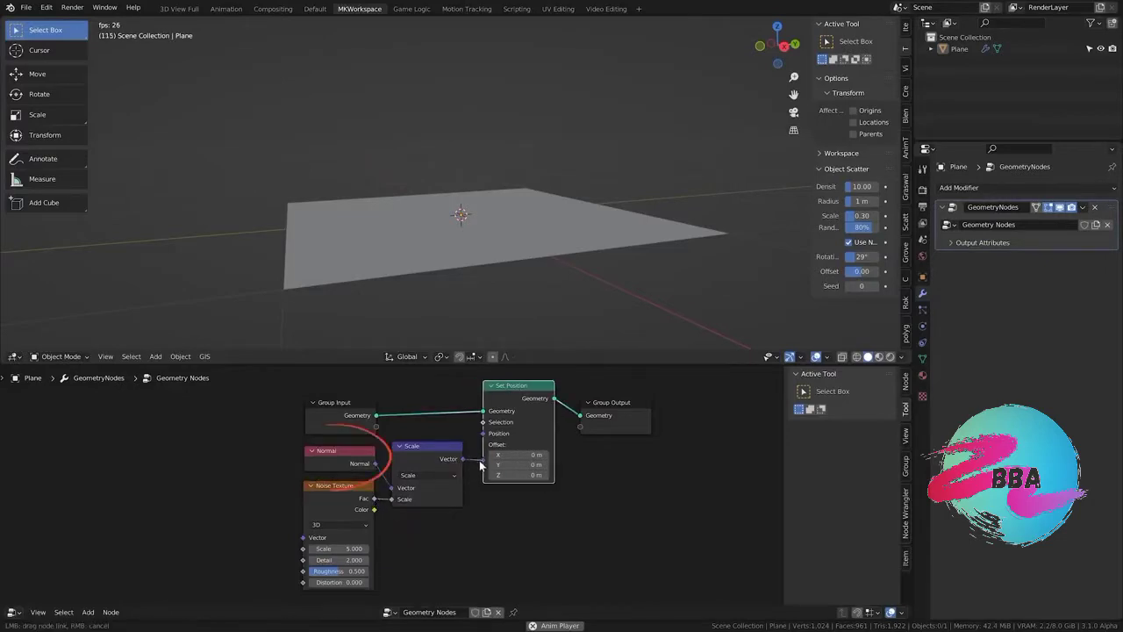
{"action": "middle_click", "coordinate": [595, 232]}
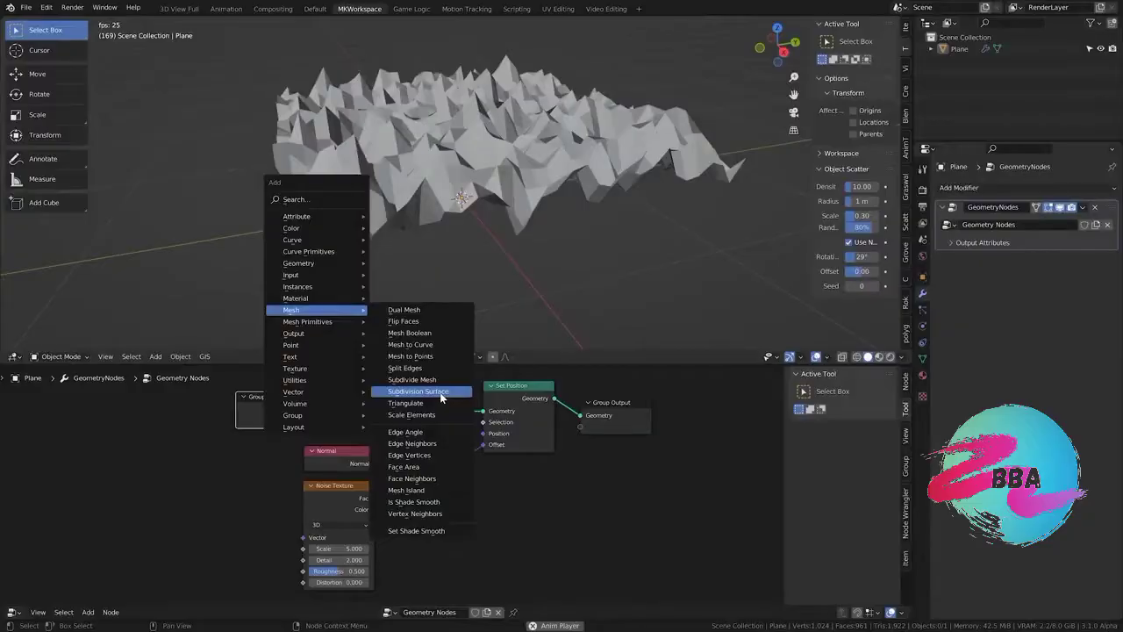
{"action": "middle_click", "coordinate": [436, 426]}
{"action": "key", "text": "shift+a"}
{"action": "key", "text": "g"}
{"action": "key", "text": "shift+a"}
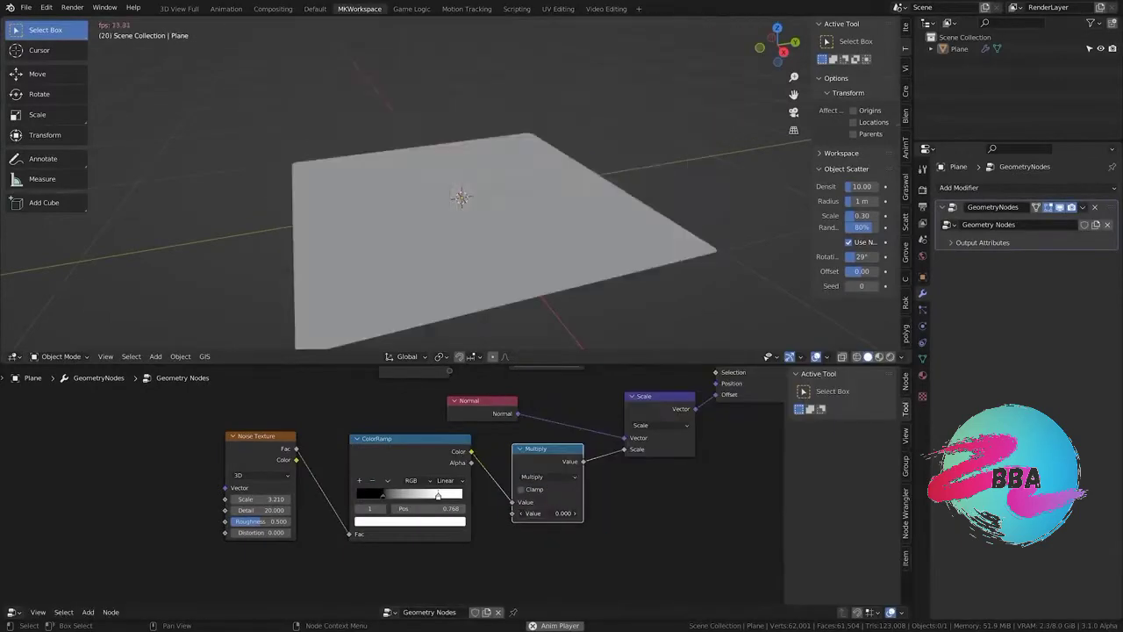
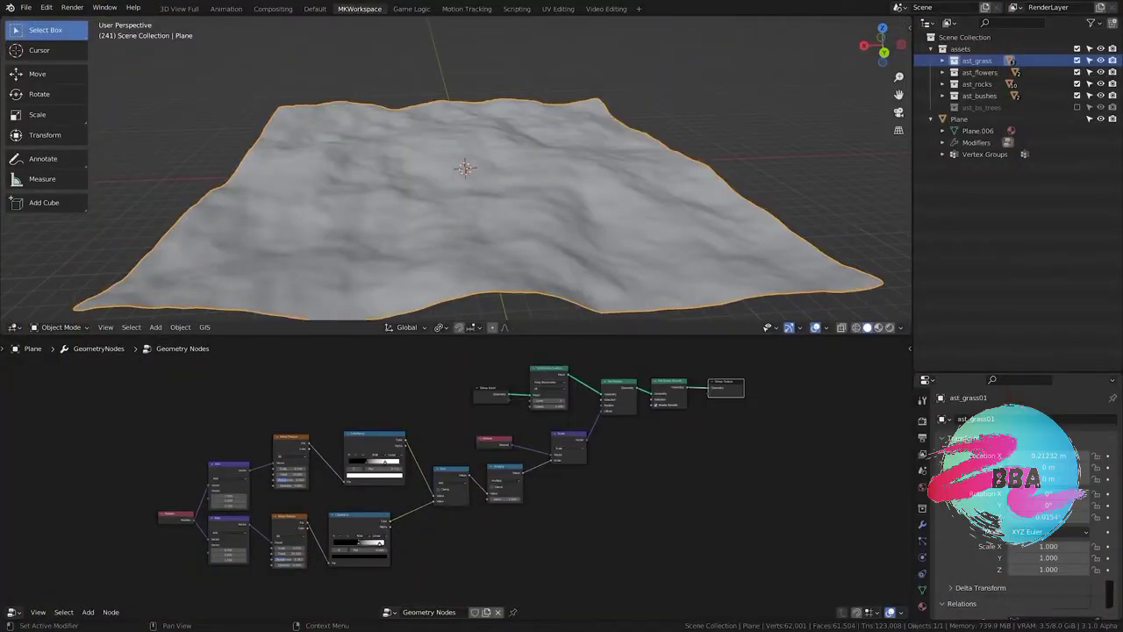
Add Distribute Points on Faces, ast_grass Collection Info and Instance on Points to scatter grass
{"action": "scroll", "scroll_direction": "up", "scroll_amount": 3}
{"action": "key", "text": "shift+a"}
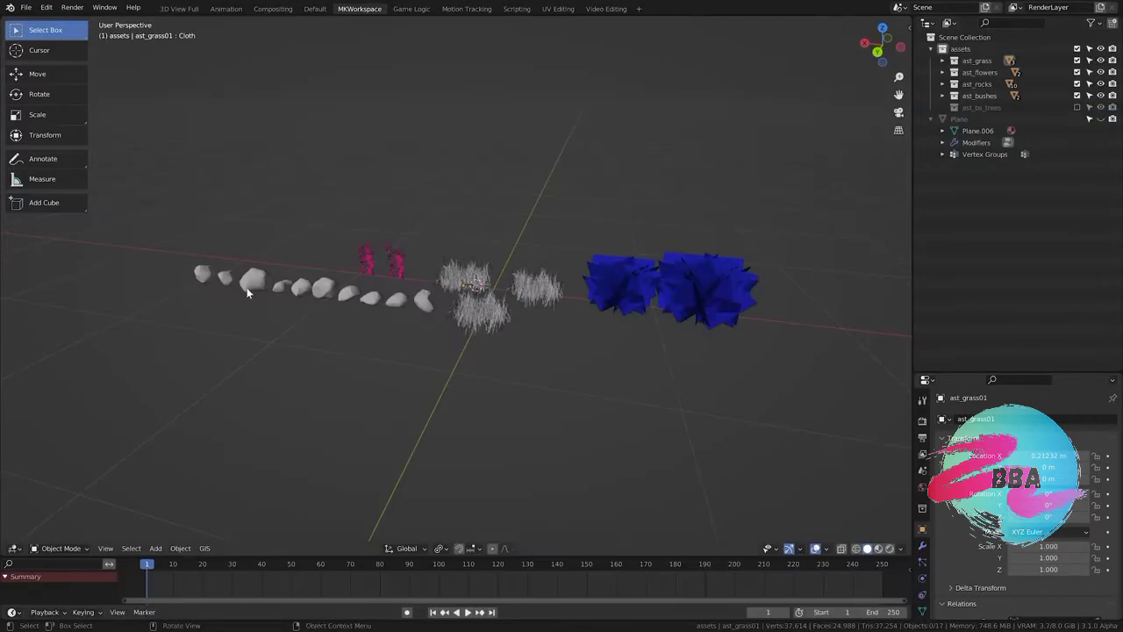
{"action": "key", "text": "m"}
{"action": "key", "text": "m"}
{"action": "key", "text": "shift+a"}
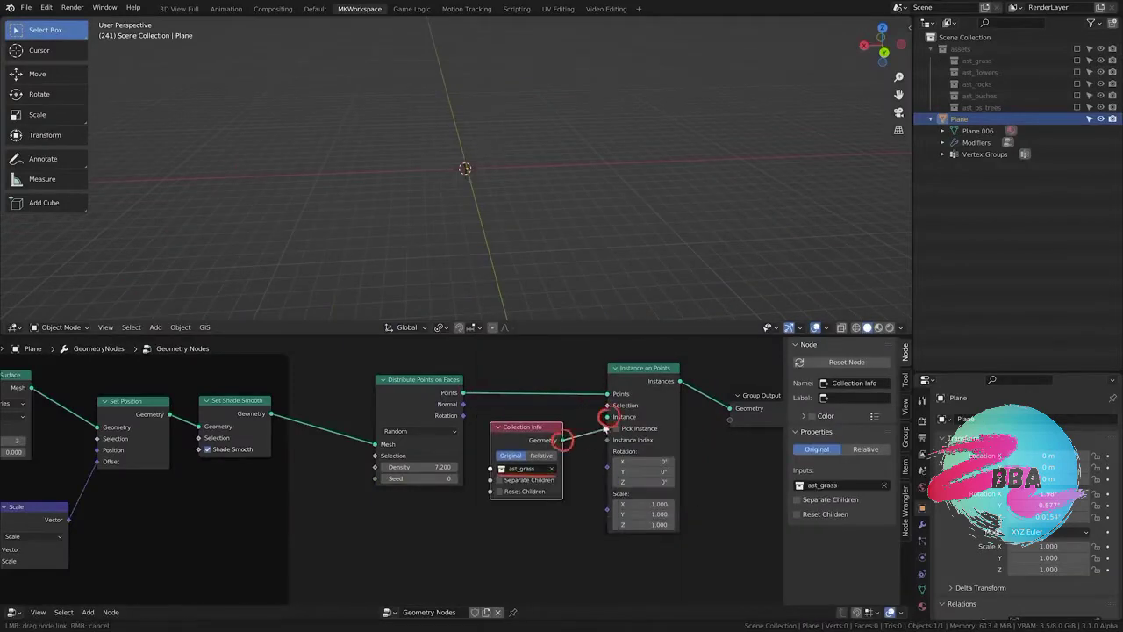
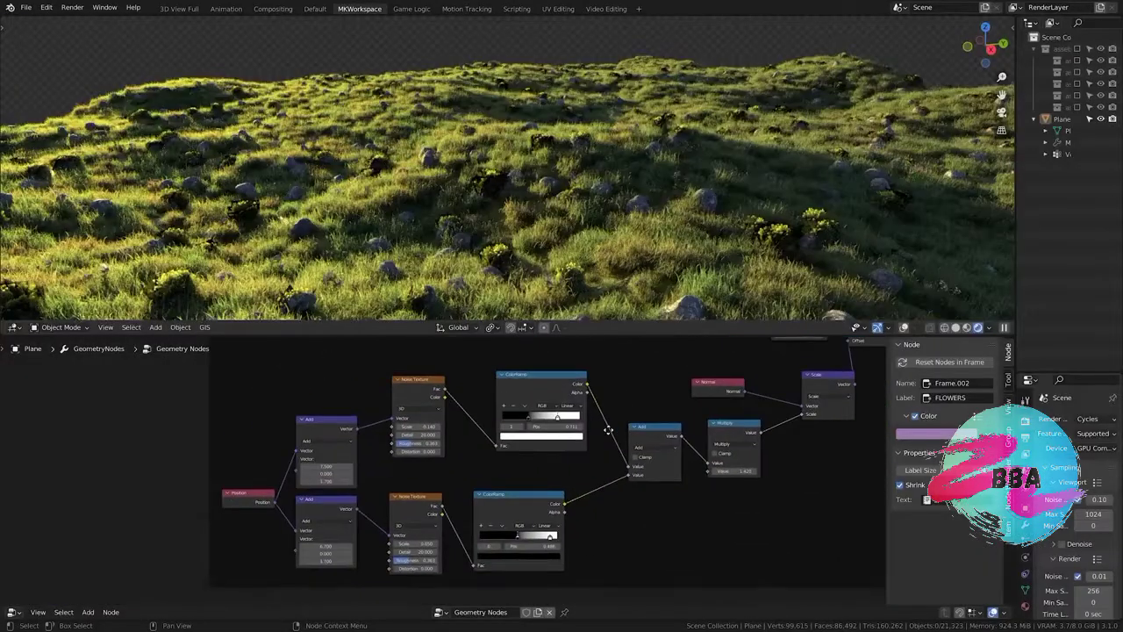
Position and scale the sky plane and feed the cloudy sky image into its Principled BSDF material
{"action": "scroll", "scroll_direction": "down", "scroll_amount": 3}
{"action": "middle_click", "coordinate": [376, 142]}
{"action": "key", "text": "space"}
{"action": "middle_click", "coordinate": [522, 204]}
{"action": "key", "text": "g"}
{"action": "key", "text": "s"}
{"action": "type", "text": "[0]"}
{"action": "scroll", "scroll_direction": "up", "scroll_amount": 3}
Move and scale the heightmap-displaced mountain plane and its Hill01.001 copy into the camera view
{"action": "key", "text": "z"}
{"action": "key", "text": "y"}
{"action": "key", "text": "s"}
{"action": "key", "text": "g"}
{"action": "key", "text": "g"}
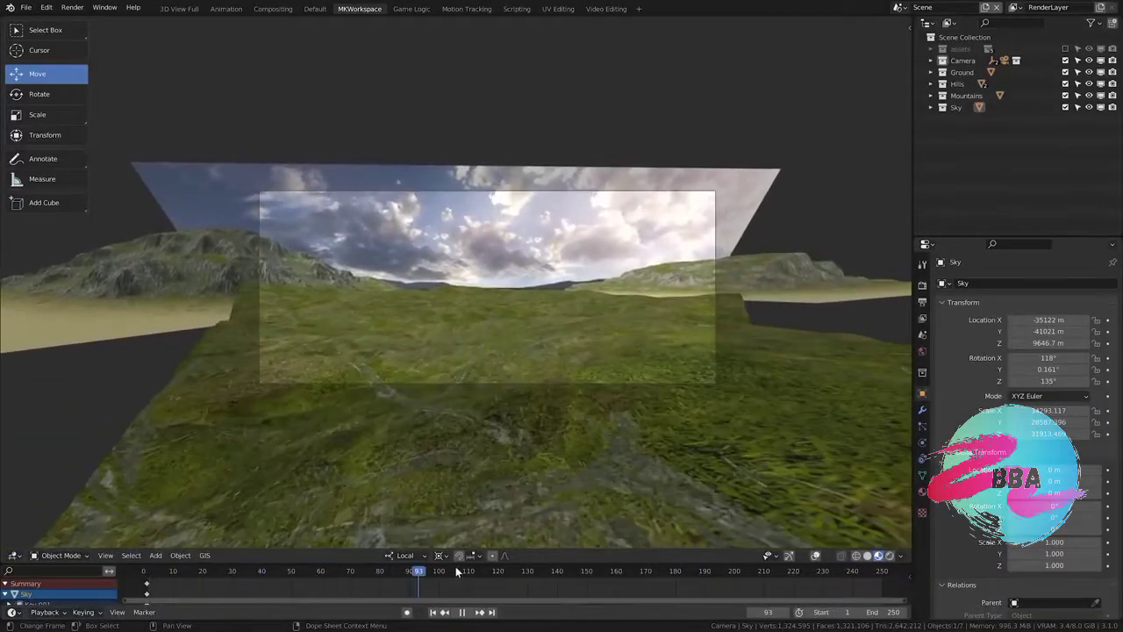
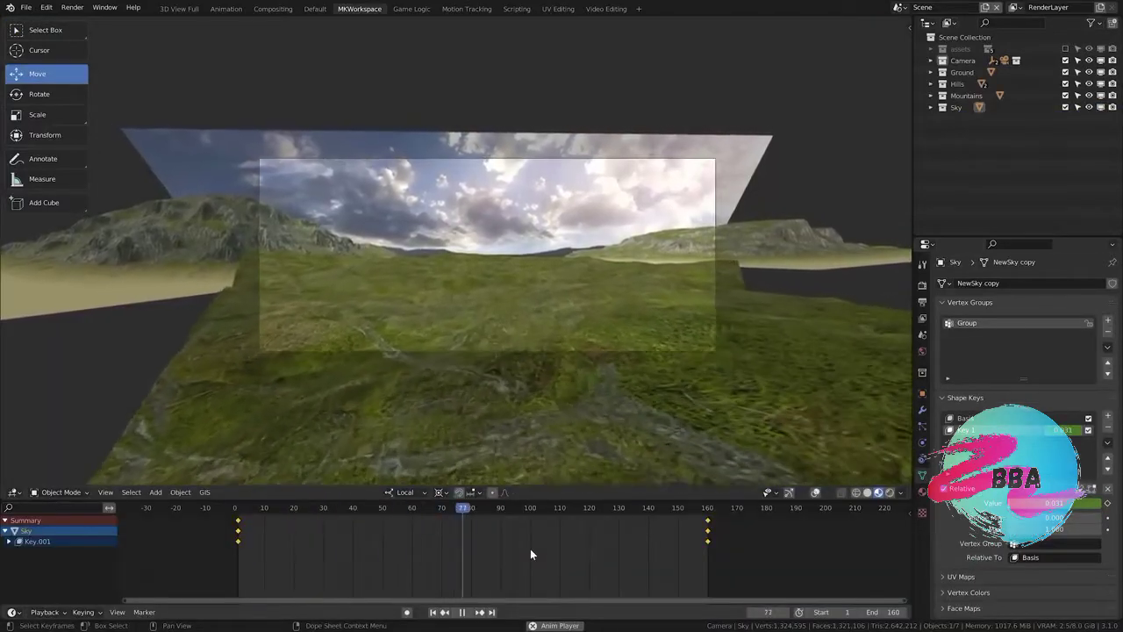
{"action": "key", "text": "s"}
{"action": "key", "text": "g"}
Raise the mountain's viewport subdivision level and review the rendered rocky material
{"action": "scroll", "scroll_direction": "up", "scroll_amount": 3}
{"action": "key", "text": "space"}
{"action": "key", "text": "space"}
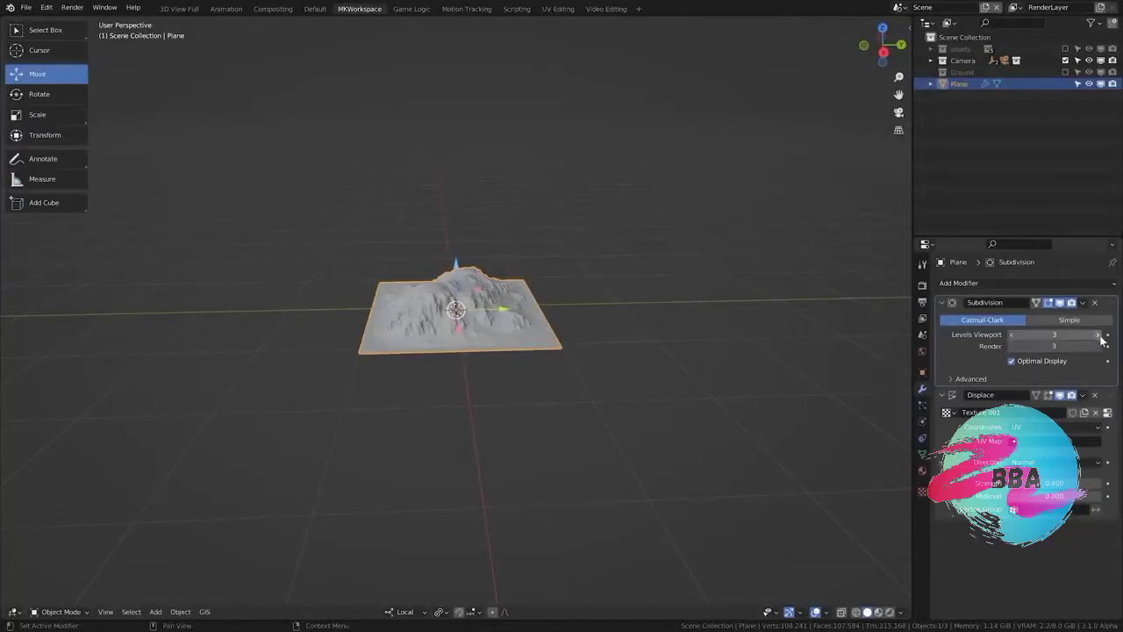
{"action": "left_click", "coordinate": [637, 353]}
{"action": "middle_click", "coordinate": [761, 82]}
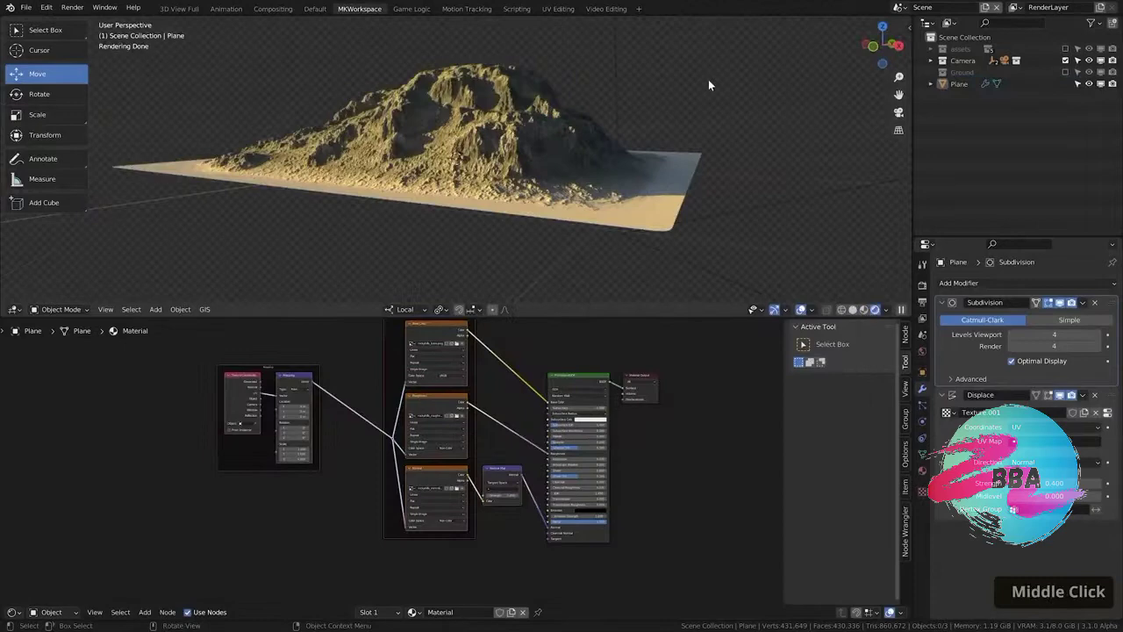